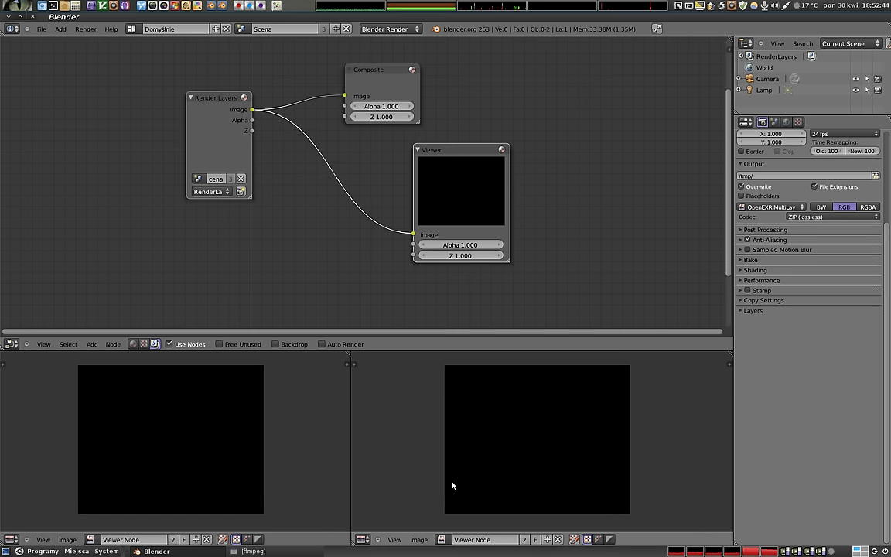
Step: Add a cube mesh to the scene from the Add menu
key(shift+F5)
click(457, 485)
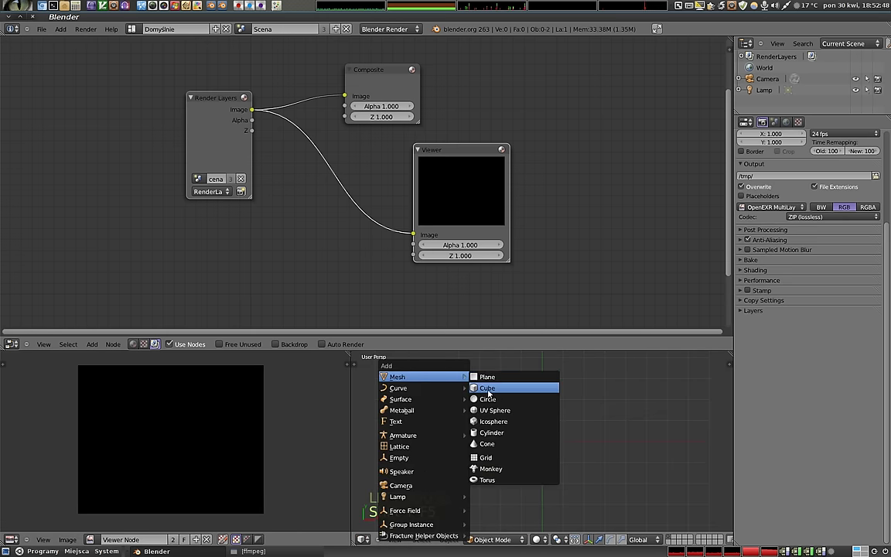
Step: Remove the Gamma and Split Viewer nodes to make room for a File Output node
key(F12)
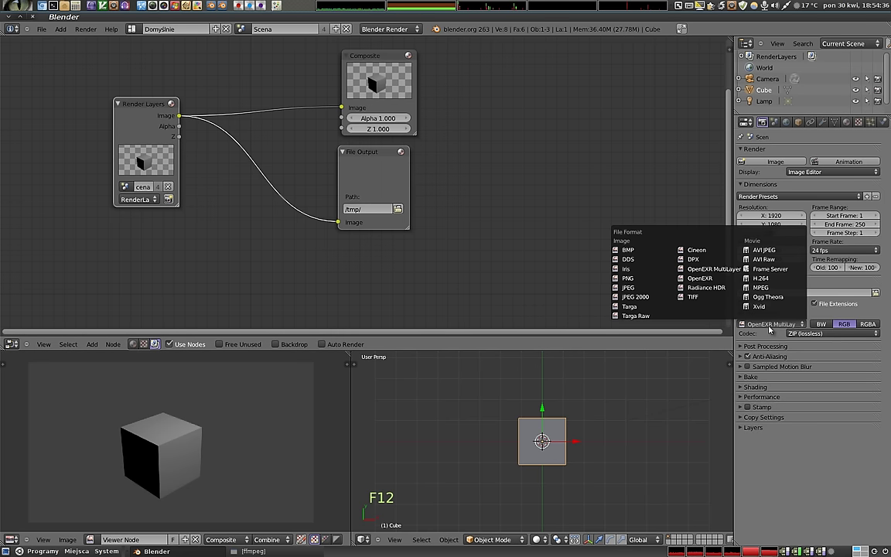
Step: Render the current frame so the render result is displayed
click(638, 281)
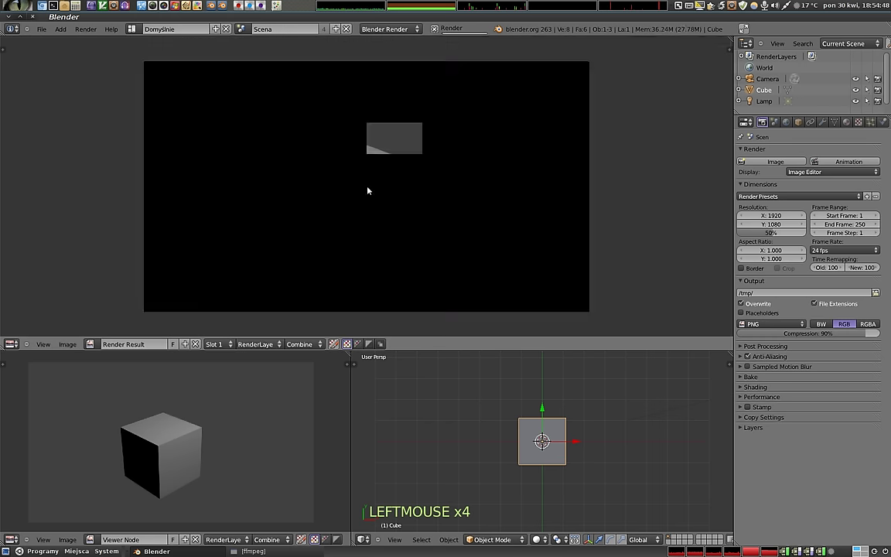
Step: Switch to the Terminal window to list the tmp folder
key(F12)
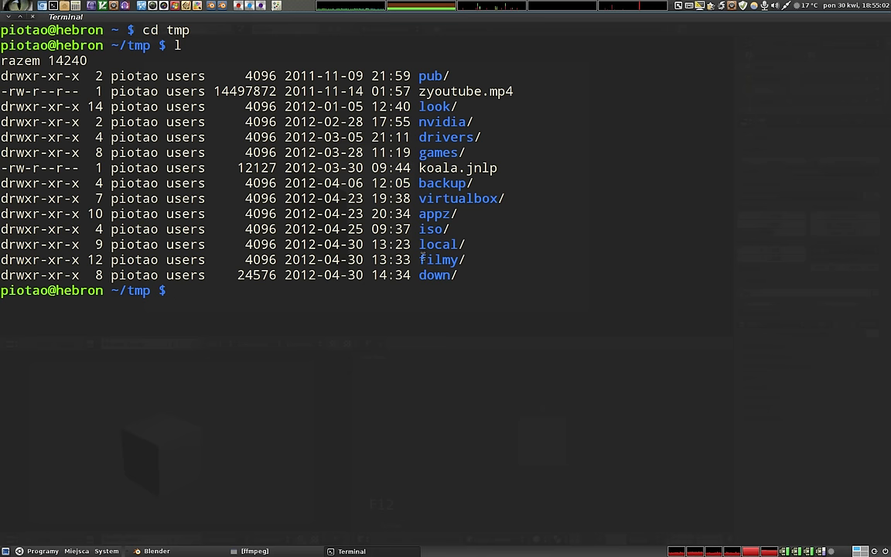
Step: Return to Blender's nodes from the file browser and set PNG compression to 100%
key(F12)
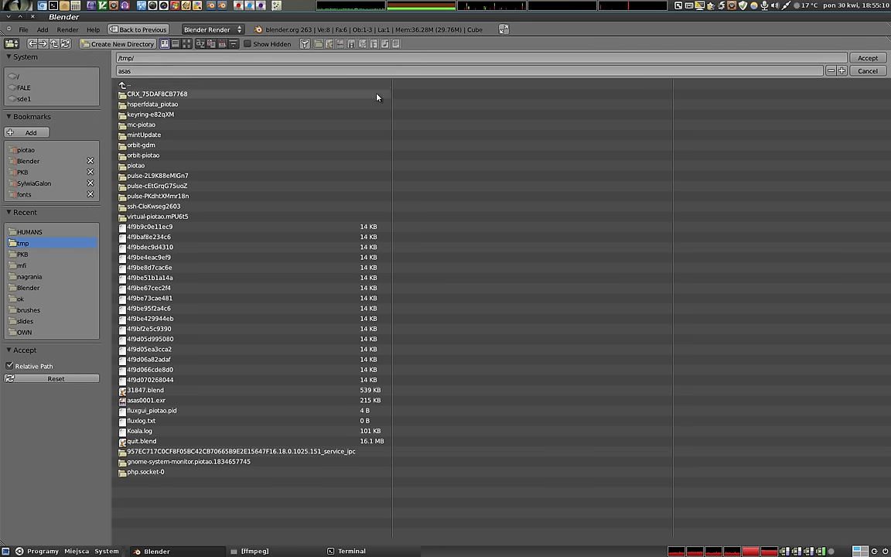
click(871, 61)
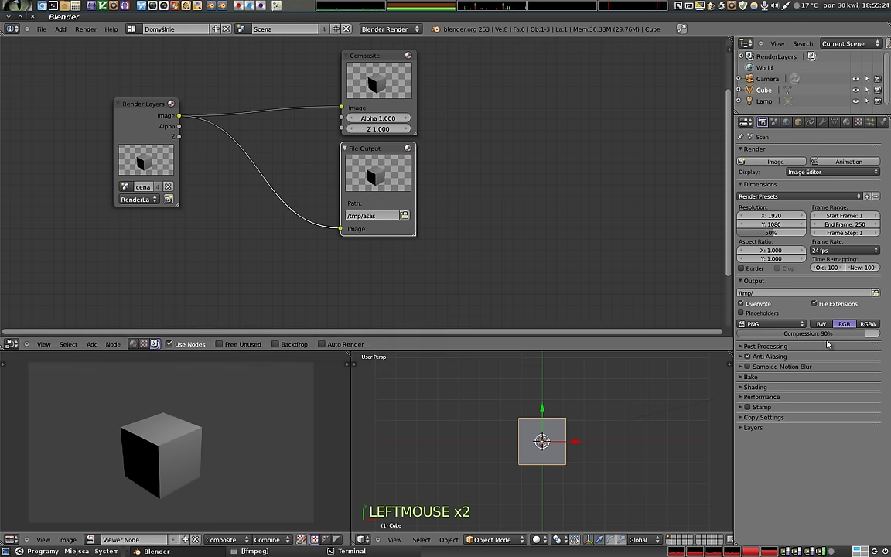
click(876, 336)
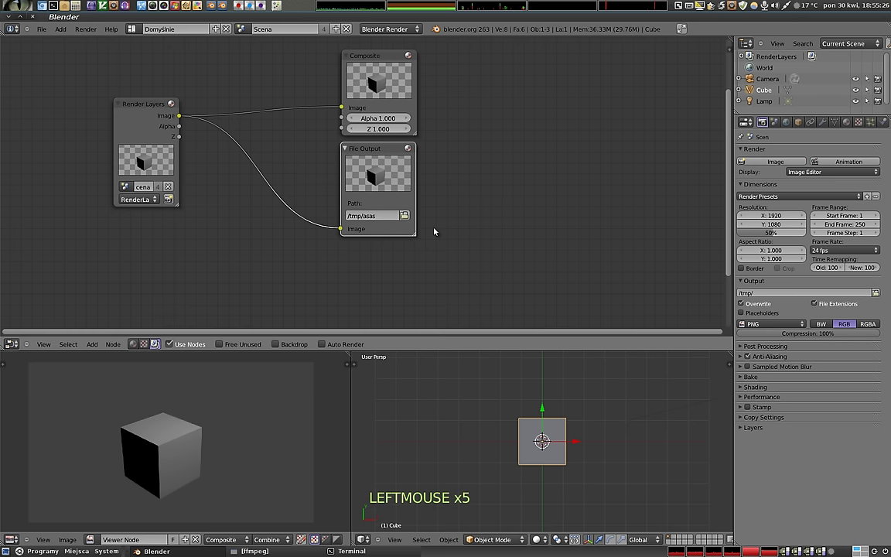
Step: Check the home folder listing in Terminal, then come back to Blender
key(F12)
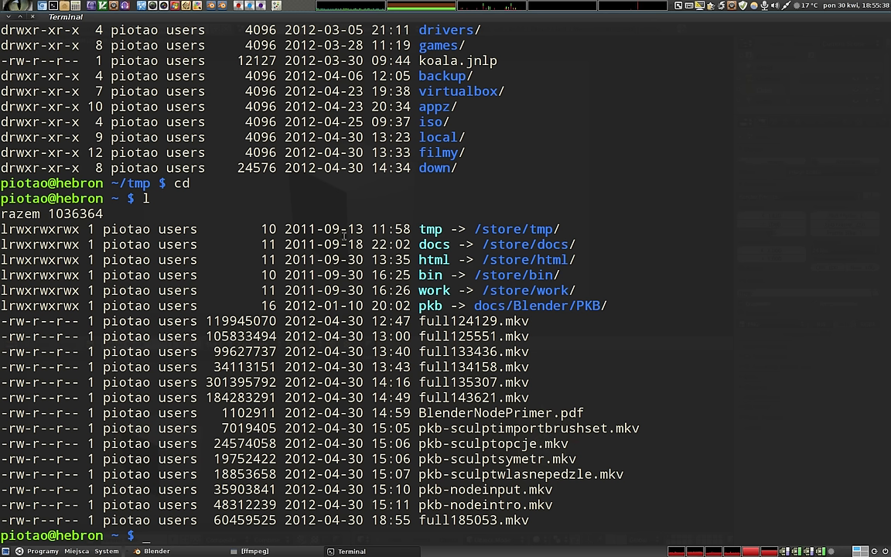
key(F12)
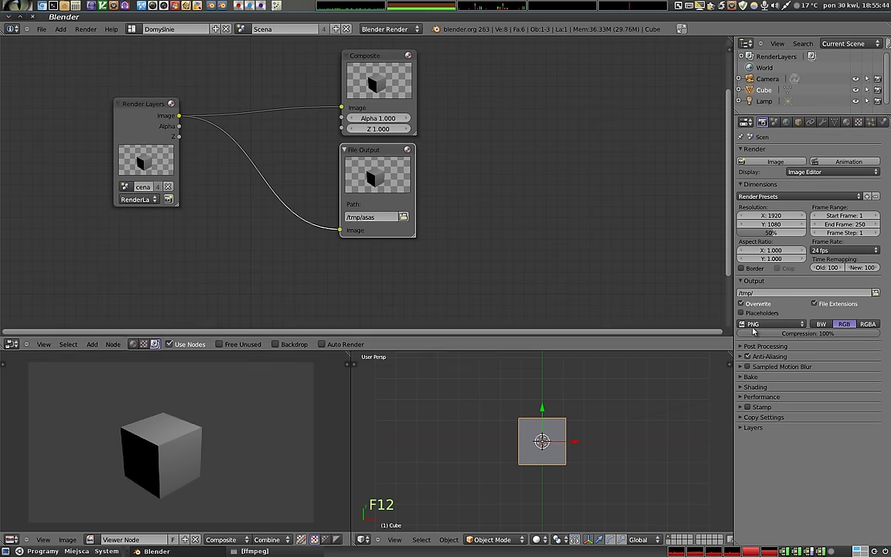
Step: Enable extra render passes (Normal, UV, Mist) in the Layers panel
click(716, 274)
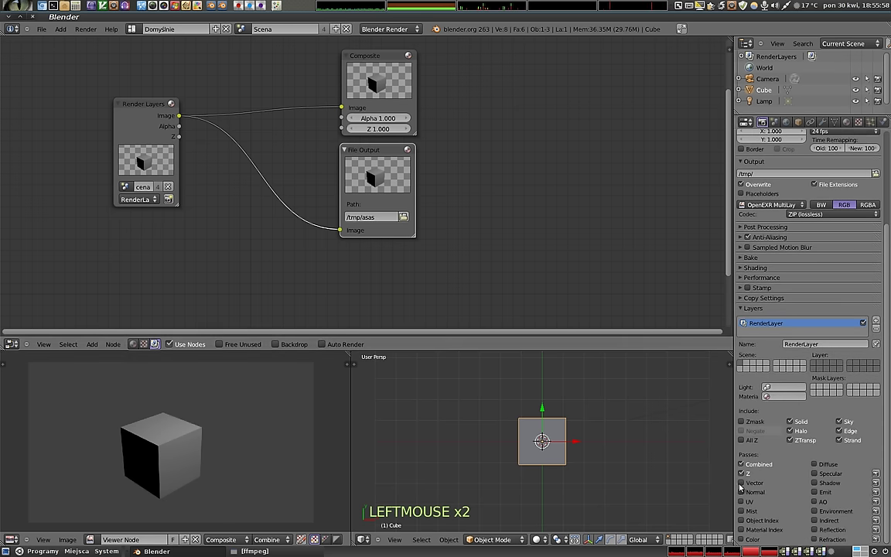
click(746, 494)
click(746, 502)
Step: Set the Levels node to measure the combined channels
click(747, 520)
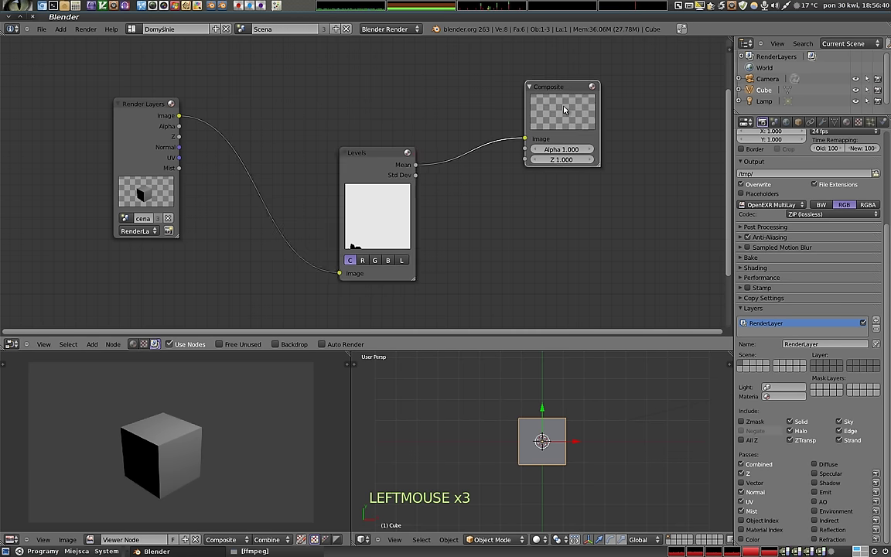
Step: Add a File Output node and set the render output format to H.264
key(F12)
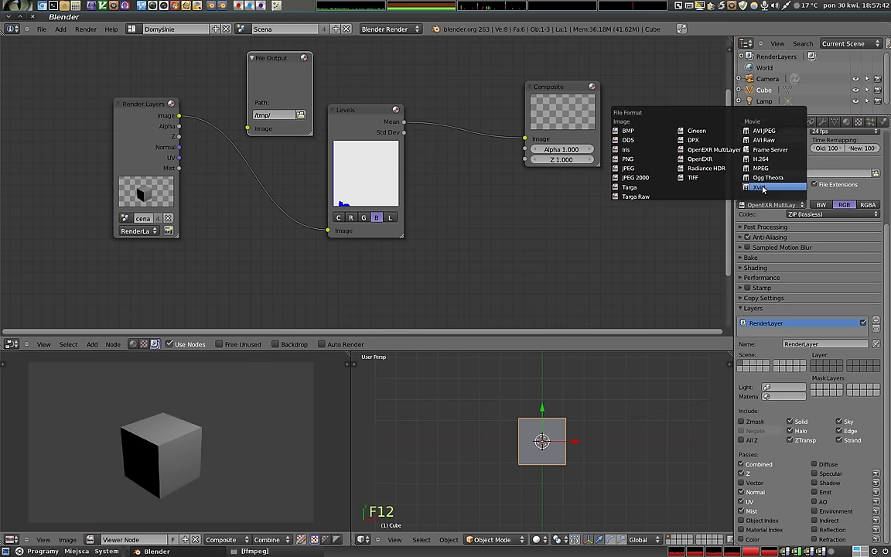
click(771, 163)
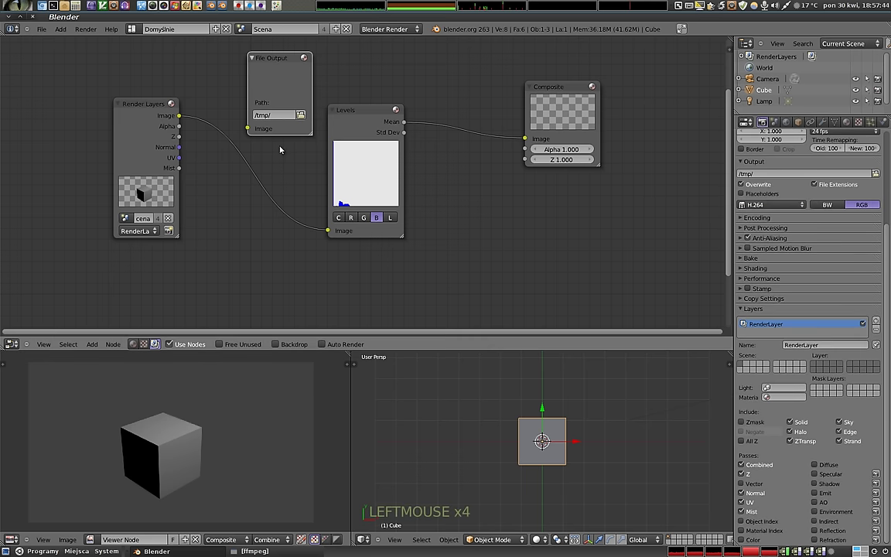